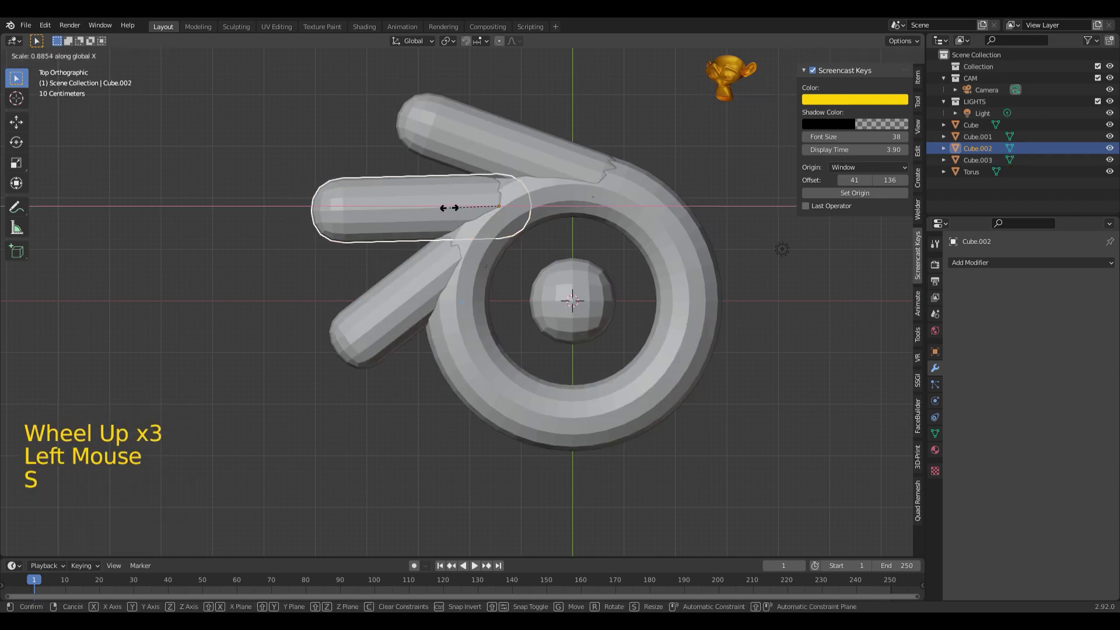
- Resize the short tube with S and position the view around the arrangement
{"action": "left_click", "coordinate": [495, 174]}
{"action": "scroll", "scroll_direction": "down", "scroll_amount": 3}
{"action": "scroll", "scroll_direction": "up", "scroll_amount": 3}
{"action": "left_click", "coordinate": [586, 286]}
{"action": "key", "text": "s"}
{"action": "left_click", "coordinate": [636, 201]}
{"action": "scroll", "scroll_direction": "down", "scroll_amount": 3}
{"action": "middle_click", "coordinate": [585, 374]}
{"action": "middle_click", "coordinate": [603, 452]}
{"action": "double_click", "coordinate": [603, 451]}
- Union the tubes into the torus with Bool Tool, smooth the result, and add a Suzanne monkey
{"action": "left_click", "coordinate": [441, 185]}
{"action": "right_click", "coordinate": [483, 218]}
{"action": "left_click", "coordinate": [544, 142]}
{"action": "left_click", "coordinate": [544, 219]}
{"action": "left_click", "coordinate": [601, 253]}
{"action": "left_click", "coordinate": [635, 257]}
{"action": "left_click", "coordinate": [922, 153]}
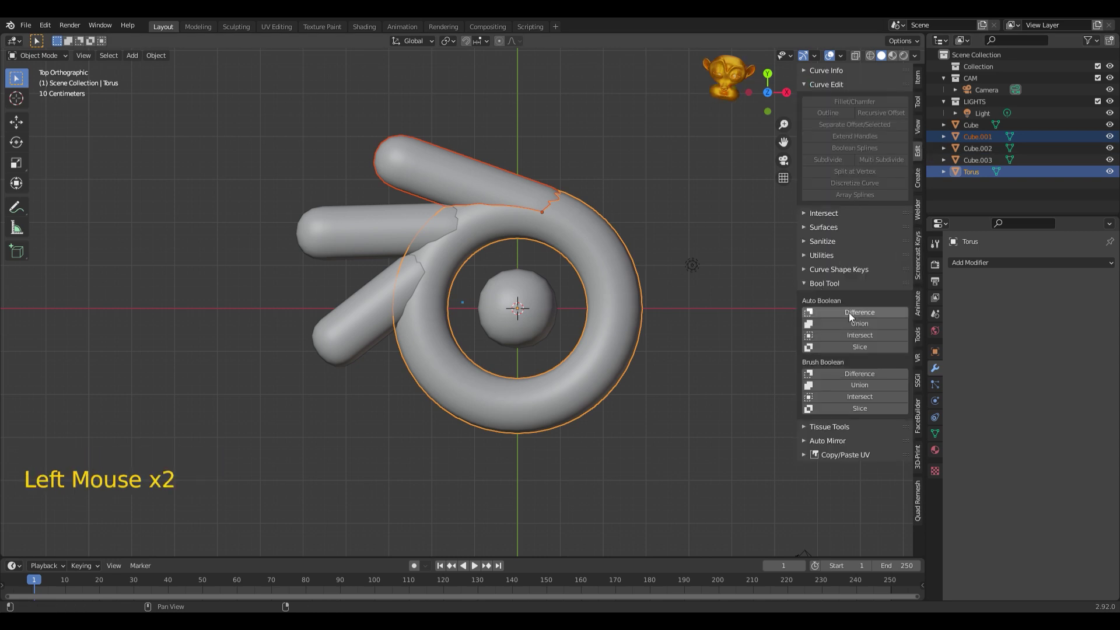
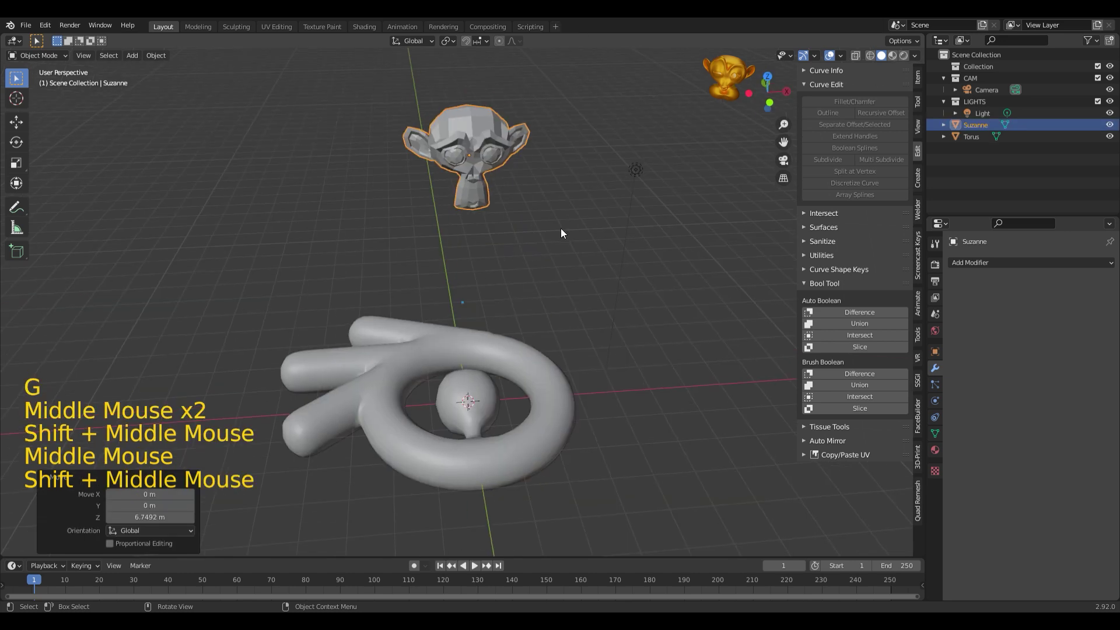
- Move Suzanne into a new PARTICULES collection, then add a particle system to the torus shape
{"action": "key", "text": "m"}
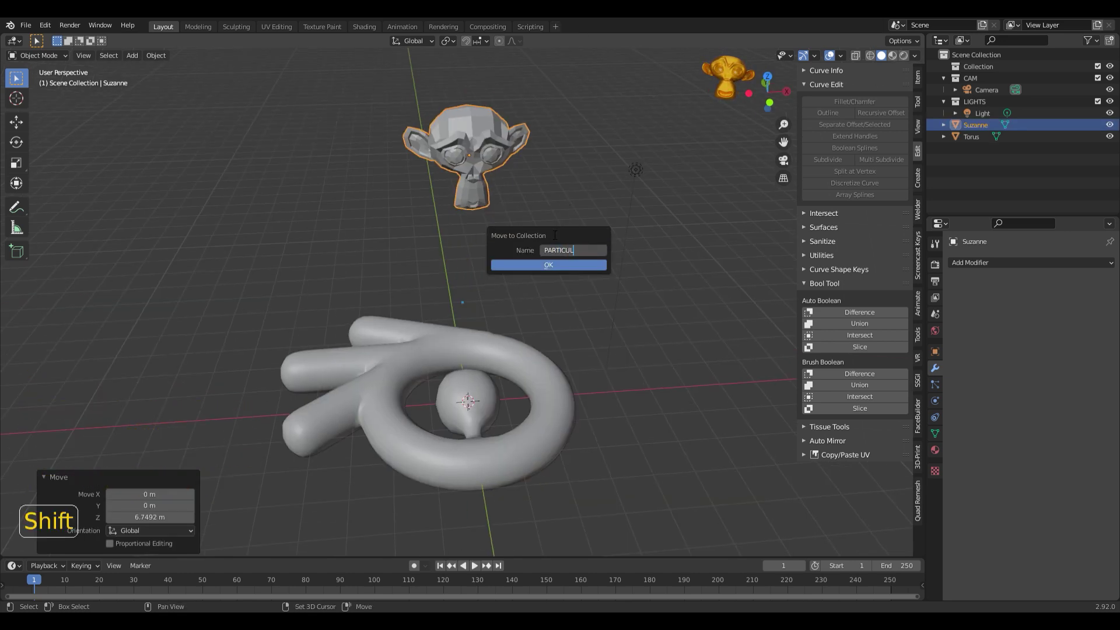
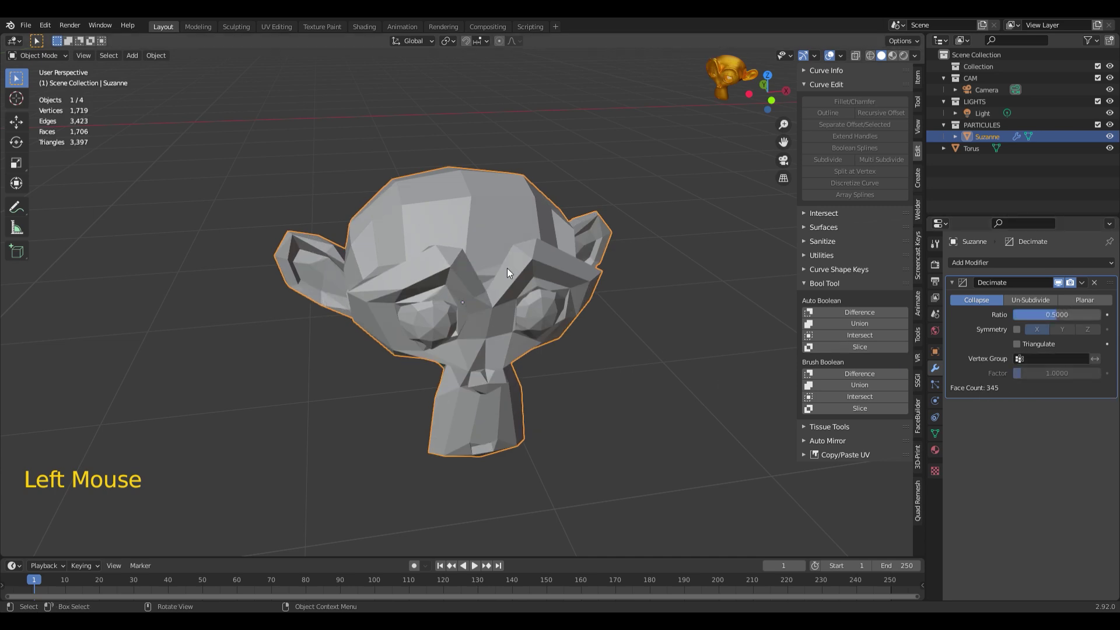
{"action": "key", "text": "Tab"}
{"action": "left_click", "coordinate": [509, 272]}
{"action": "left_click", "coordinate": [1083, 290]}
{"action": "key", "text": "n"}
{"action": "left_click", "coordinate": [1031, 318]}
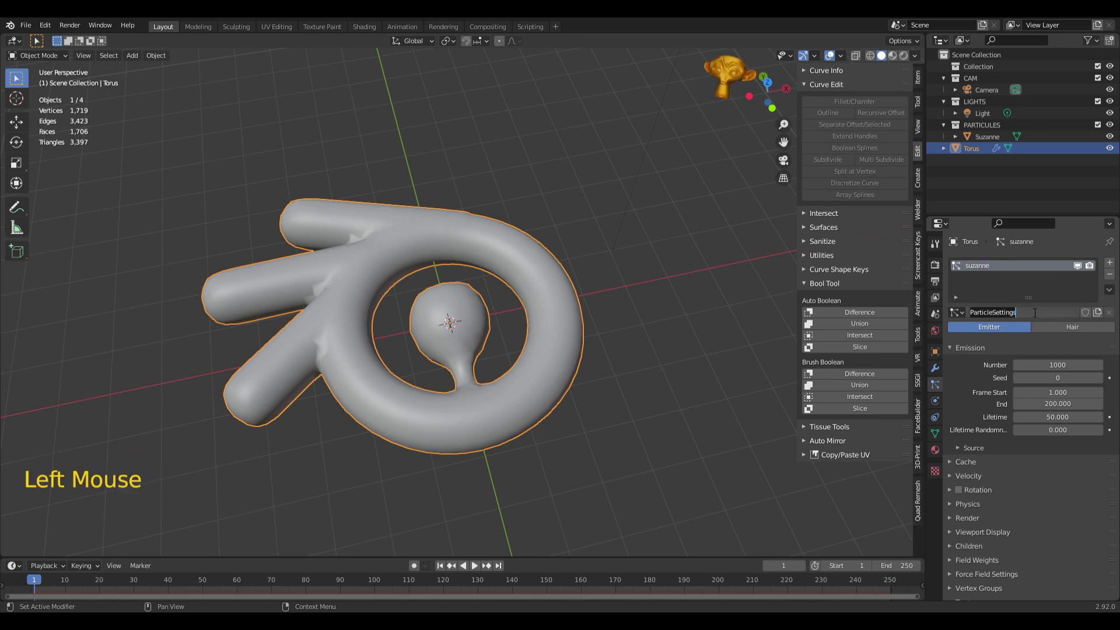
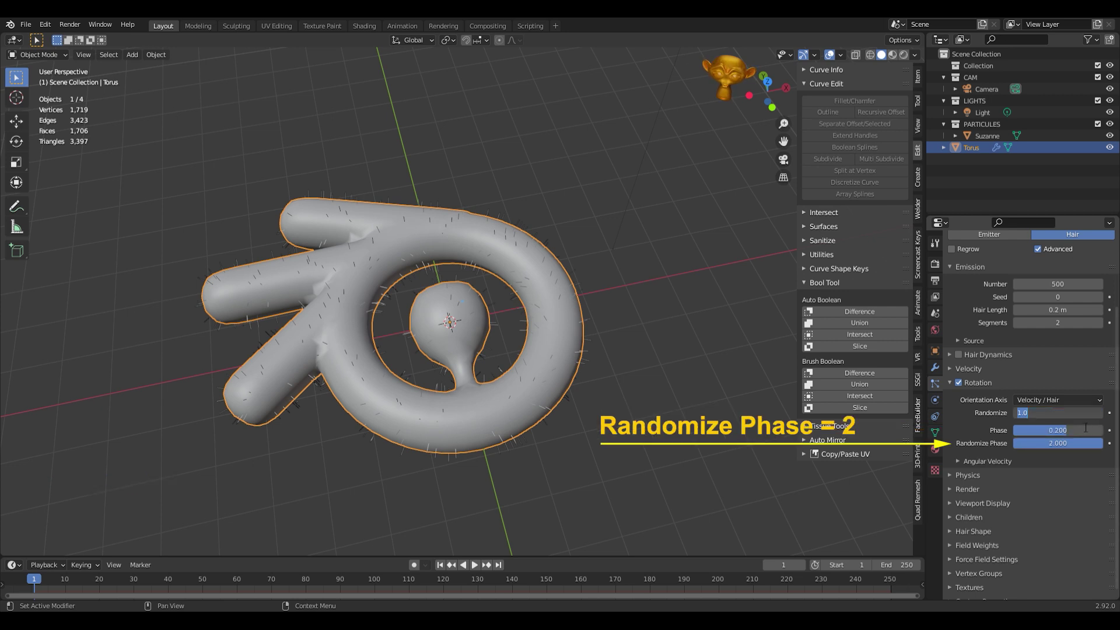
- Set particle rotation axis to Random and render the hairs as collection instances
{"action": "left_click", "coordinate": [962, 463]}
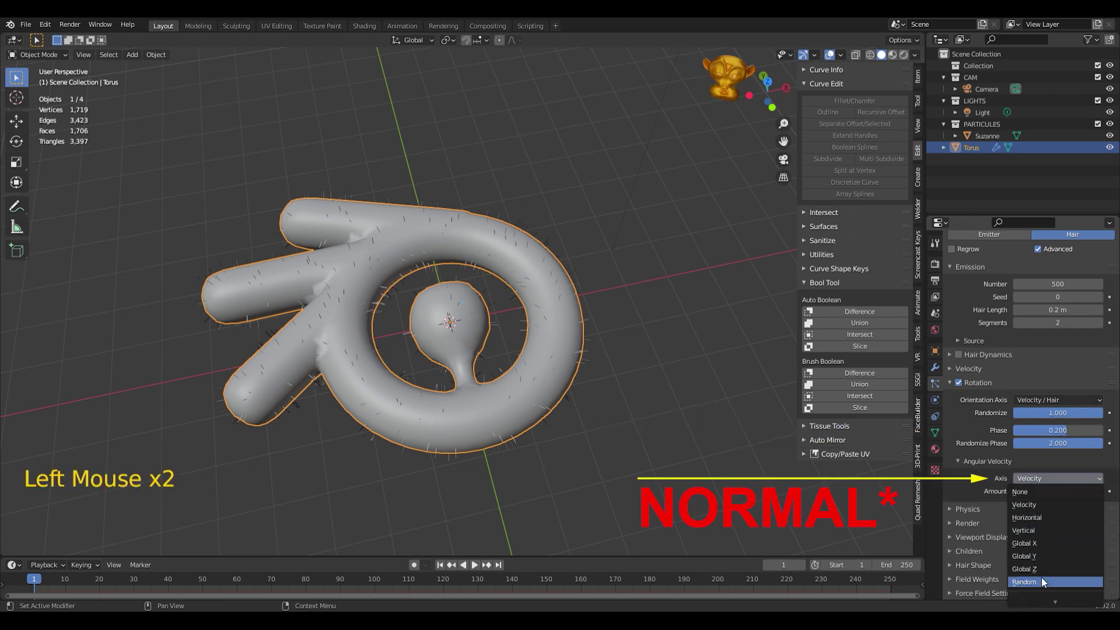
{"action": "scroll", "scroll_direction": "down", "scroll_amount": 3}
{"action": "left_click", "coordinate": [969, 486]}
{"action": "left_click", "coordinate": [1047, 455]}
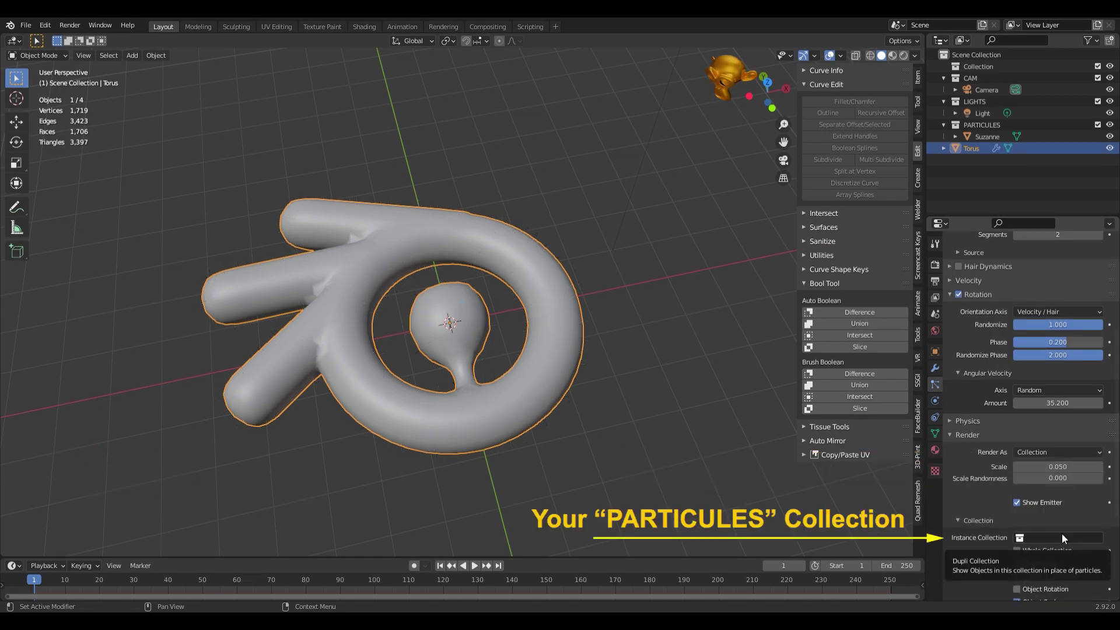
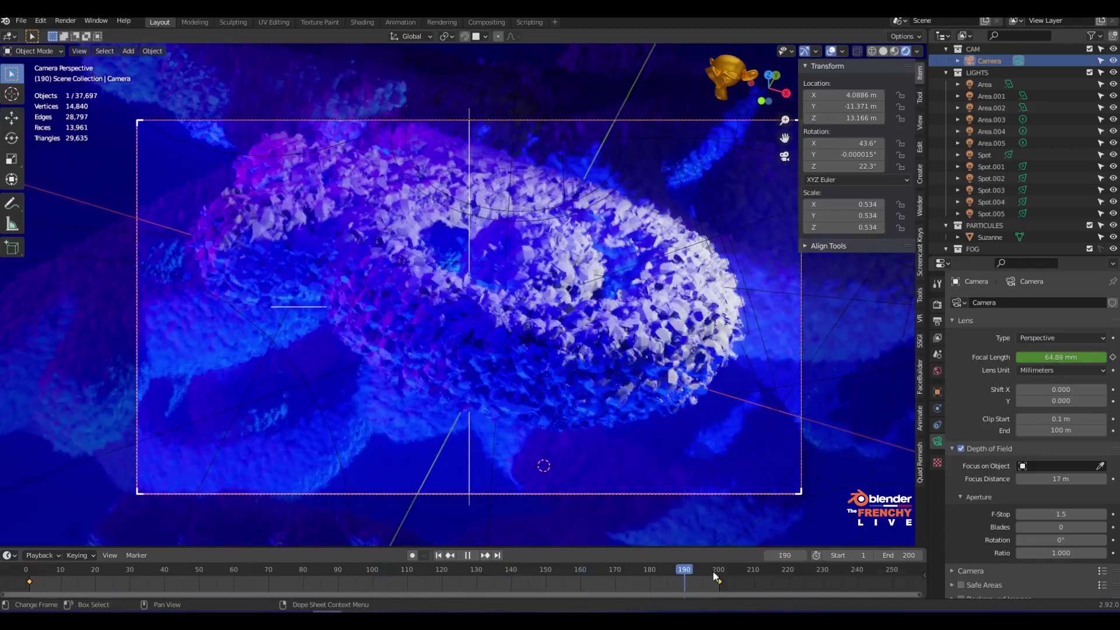
- Set the output to FFmpeg Video with MPEG-4 container, H.264 codec and slowest encoding
{"action": "left_click", "coordinate": [951, 359]}
{"action": "left_click", "coordinate": [939, 328]}
{"action": "scroll", "scroll_direction": "down", "scroll_amount": 3}
{"action": "left_click", "coordinate": [1070, 512]}
{"action": "scroll", "scroll_direction": "down", "scroll_amount": 3}
{"action": "left_click", "coordinate": [988, 571]}
{"action": "scroll", "scroll_direction": "down", "scroll_amount": 3}
{"action": "left_click", "coordinate": [1048, 422]}
{"action": "scroll", "scroll_direction": "down", "scroll_amount": 3}
- Make the video output lossless, save the blend file, and go to Render Animation
{"action": "left_click", "coordinate": [1066, 473]}
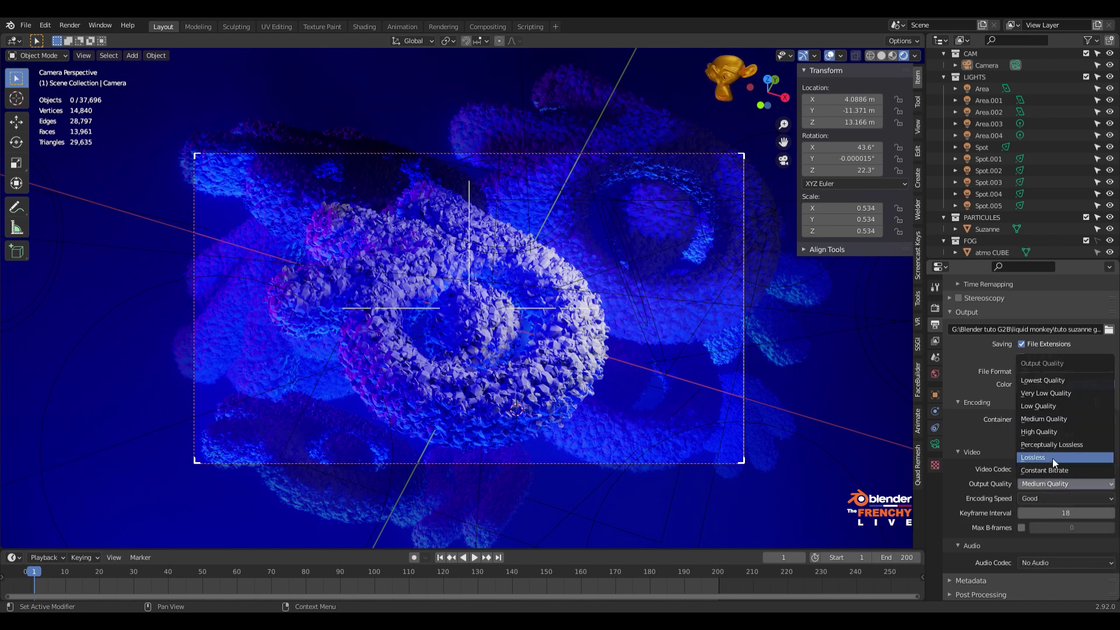
{"action": "left_click", "coordinate": [1058, 501]}
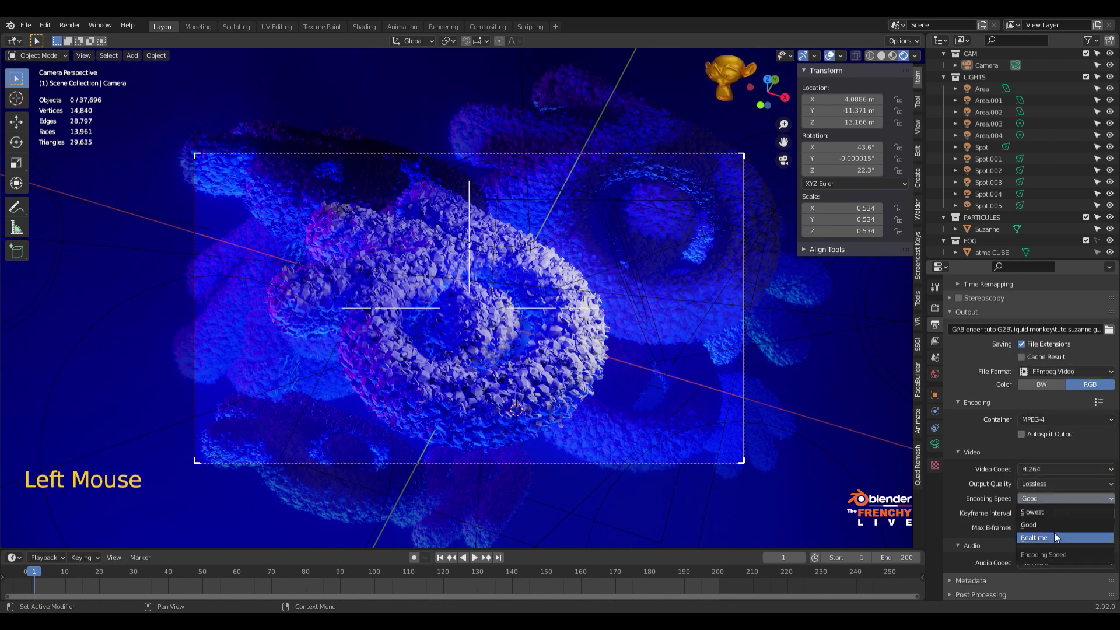
{"action": "key", "text": "ctrl+shift+s"}
{"action": "left_click", "coordinate": [74, 25]}
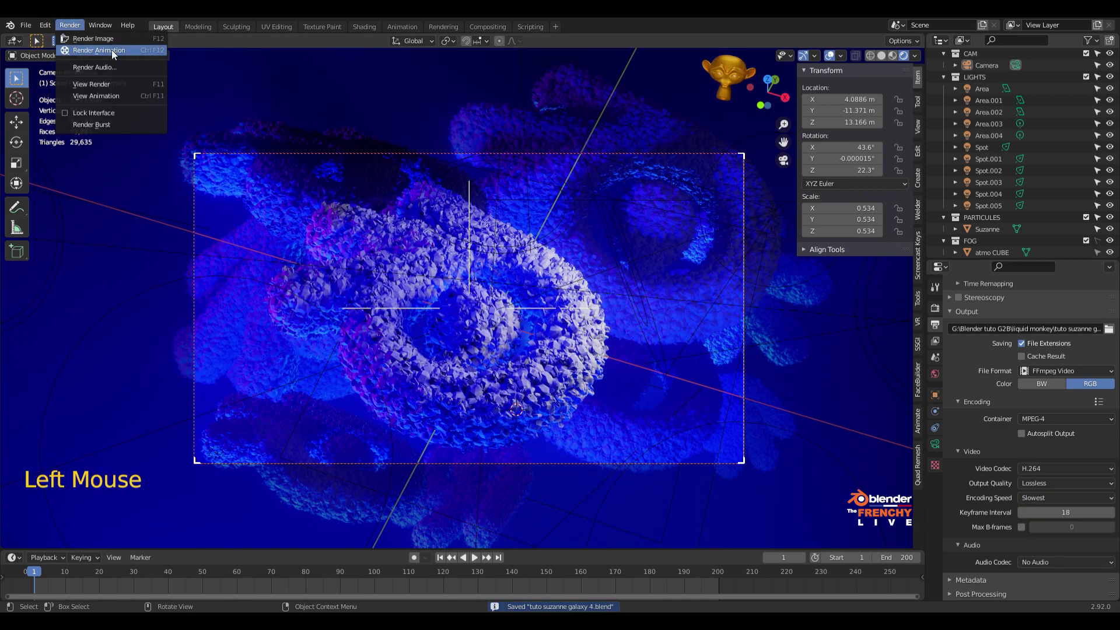